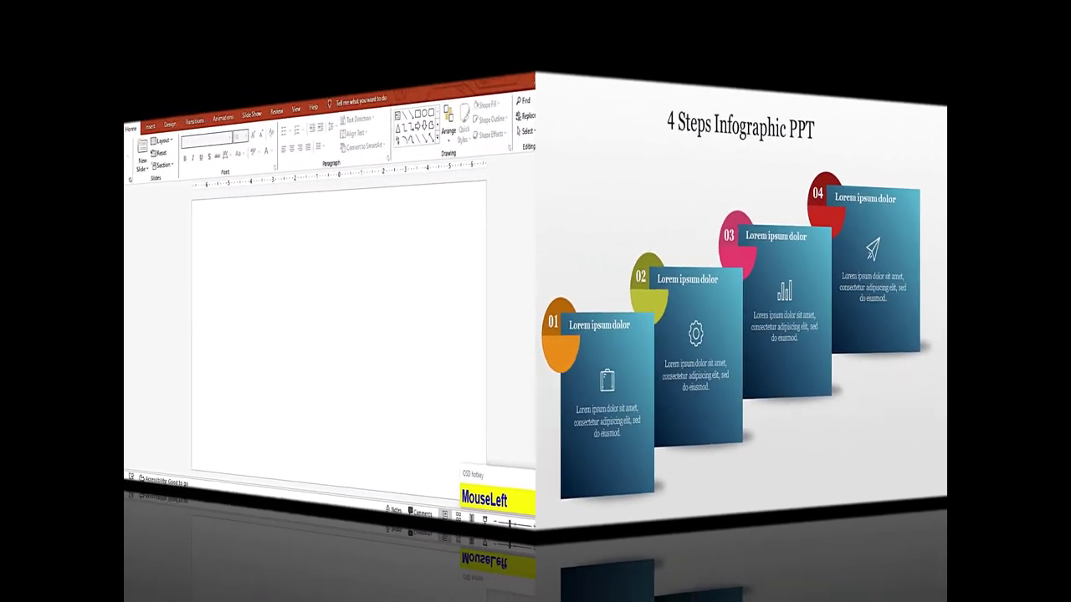
- Adjust the light grey background gradient's colour stop before adding the shapes
{"action": "left_click_drag", "start_coordinate": [725, 441], "coordinate": [368, 65]}
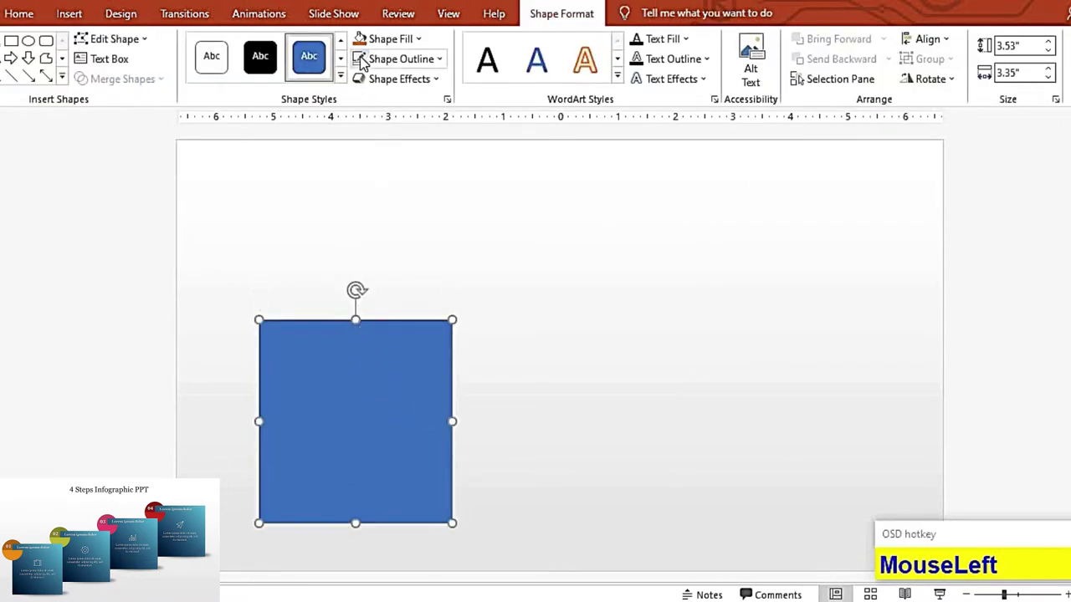
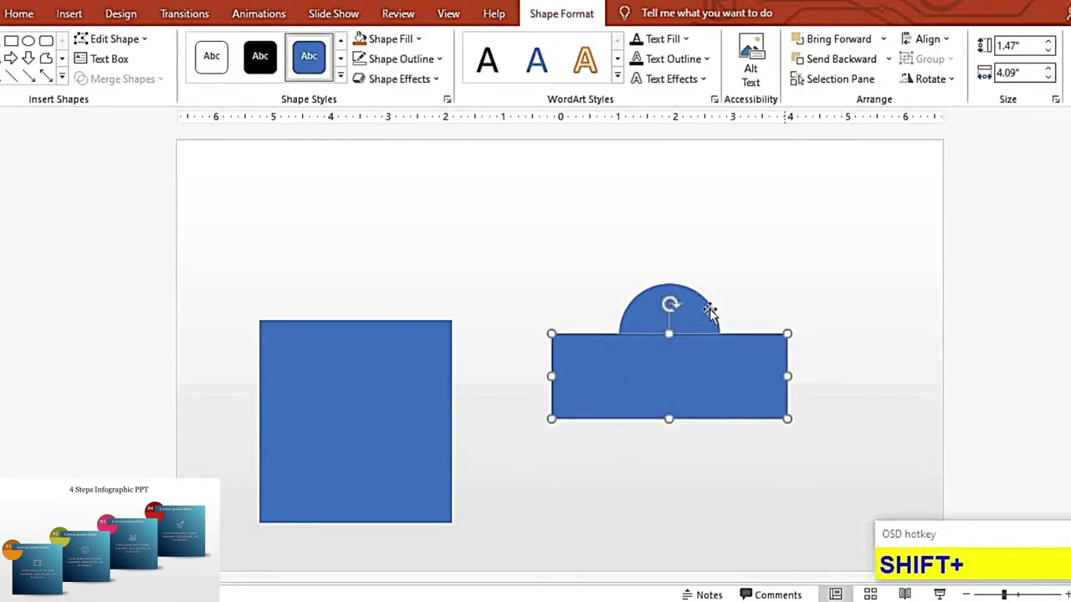
- Intersect the circle with the rectangle to leave a half-circle and delete the leftover pieces
{"action": "left_click", "coordinate": [737, 297]}
{"action": "left_click", "coordinate": [160, 133]}
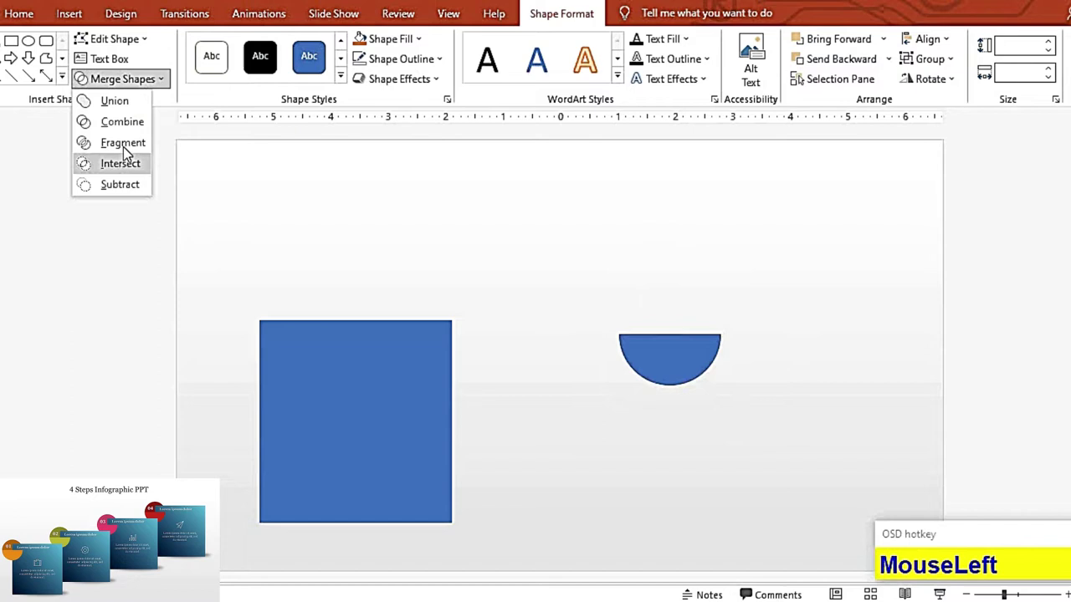
{"action": "left_click", "coordinate": [584, 385]}
{"action": "left_click", "coordinate": [669, 383]}
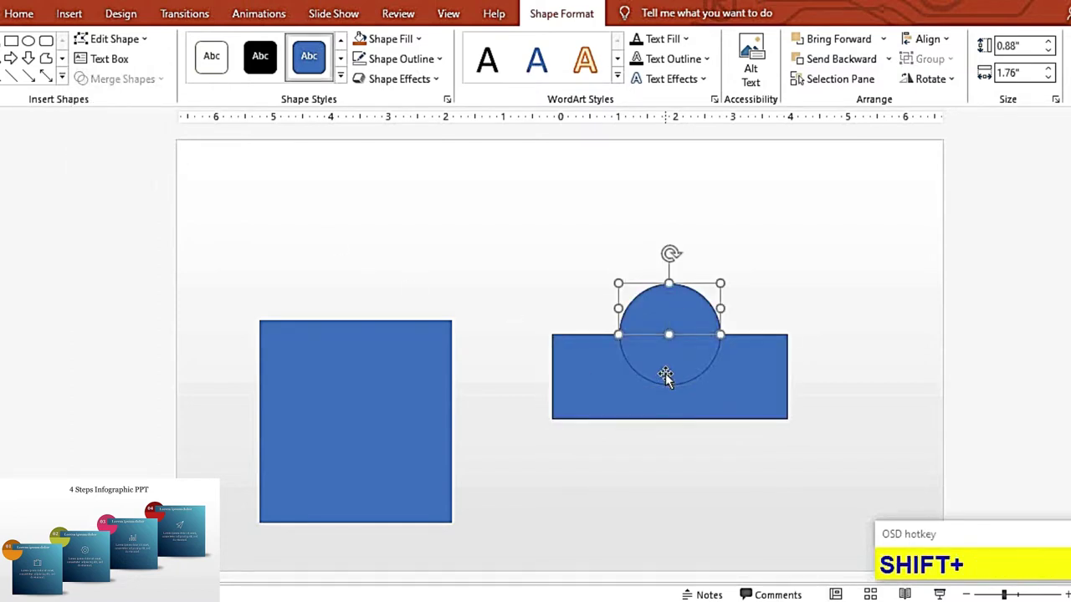
{"action": "key", "text": "Delete"}
{"action": "left_click", "coordinate": [682, 411]}
{"action": "key", "text": "Delete"}
- Flip the copied half-circle vertically and select both halves as a two-tone circle
{"action": "left_click", "coordinate": [676, 361]}
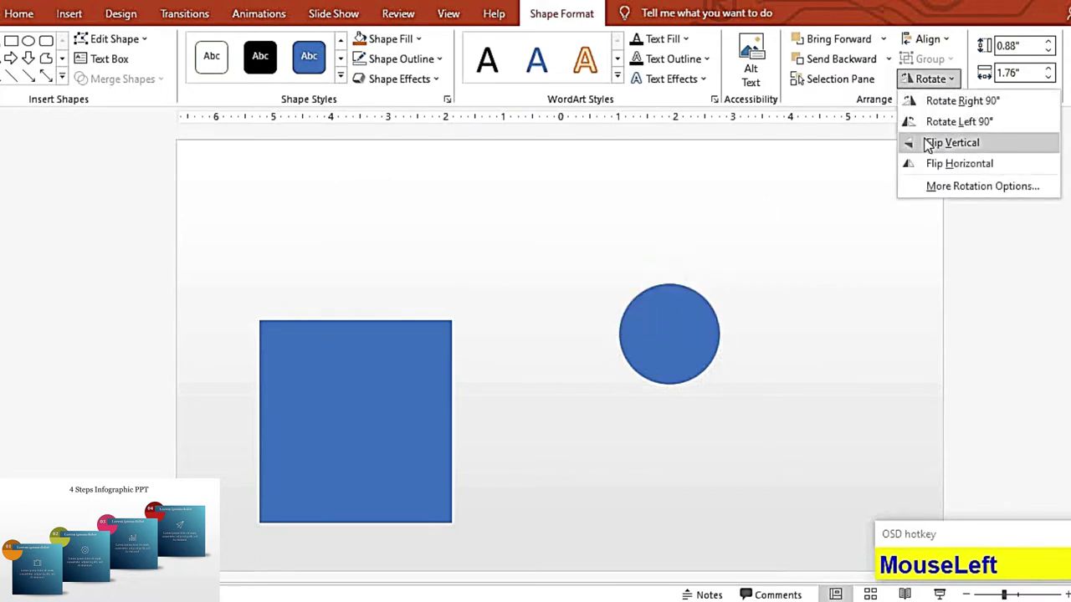
{"action": "left_click", "coordinate": [695, 287]}
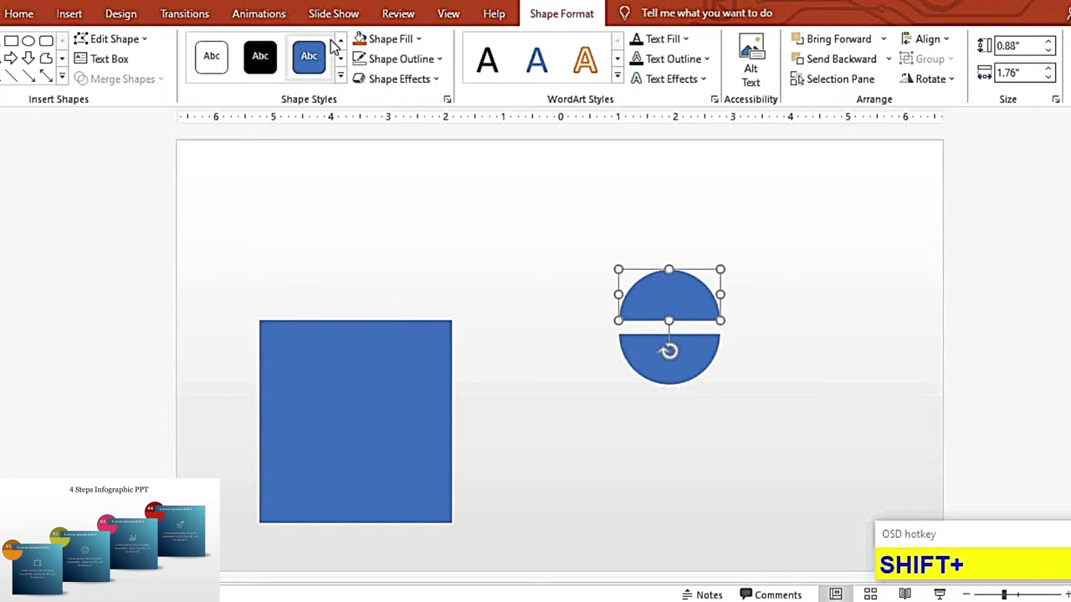
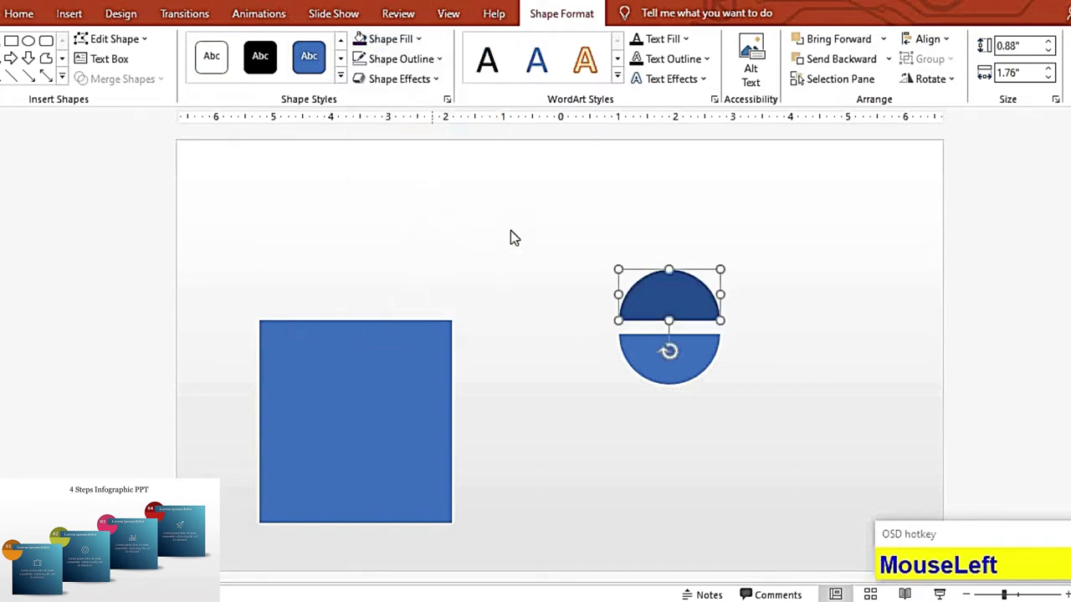
{"action": "key", "text": "F9"}
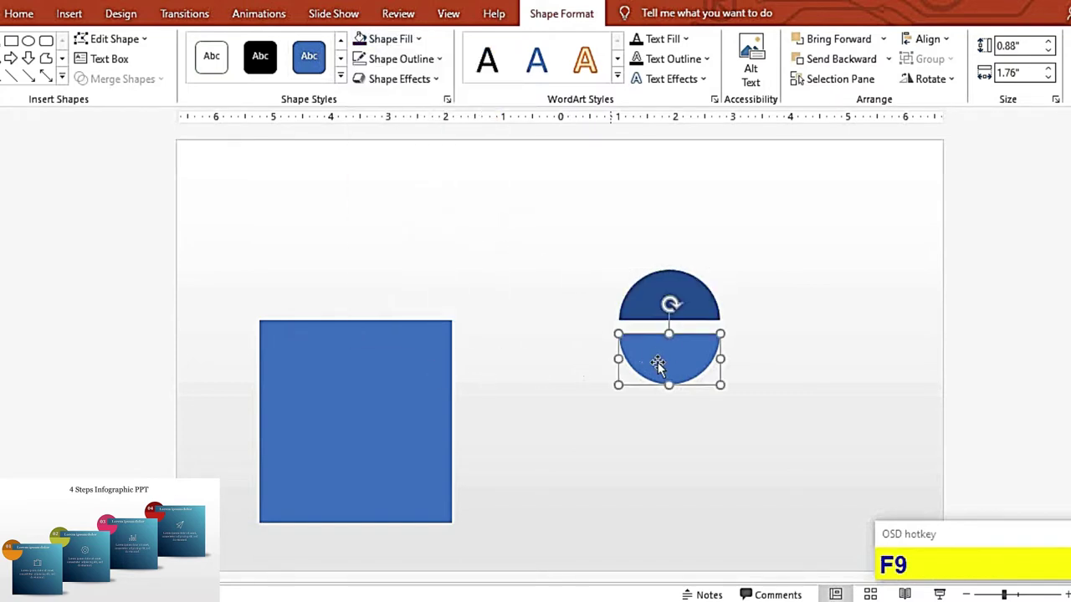
{"action": "left_click", "coordinate": [664, 349]}
{"action": "left_click", "coordinate": [684, 317]}
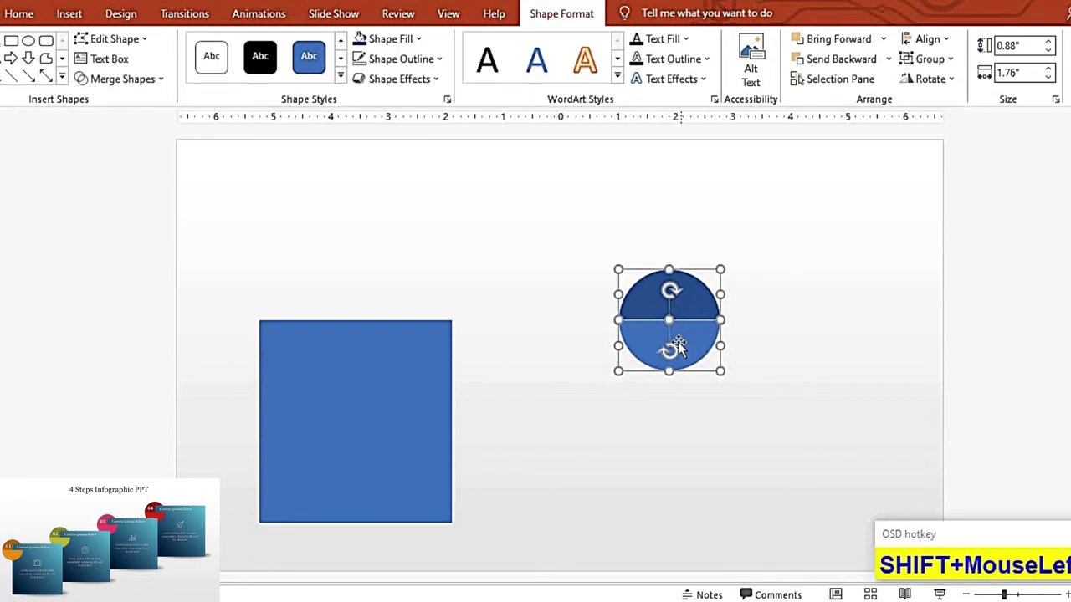
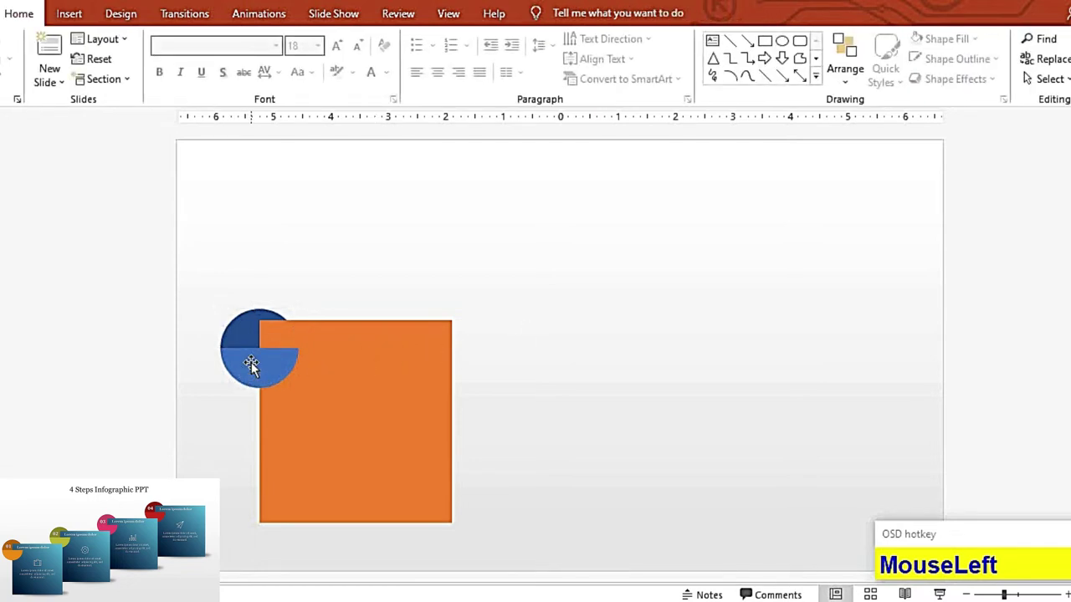
- Nudge the two-tone circle onto the square's top-left corner with arrow keys, then deselect
{"action": "left_click", "coordinate": [253, 347]}
{"action": "key", "text": "shift+Up"}
{"action": "key", "text": "shift+Up"}
{"action": "key", "text": "shift+Up"}
{"action": "key", "text": "shift+Up"}
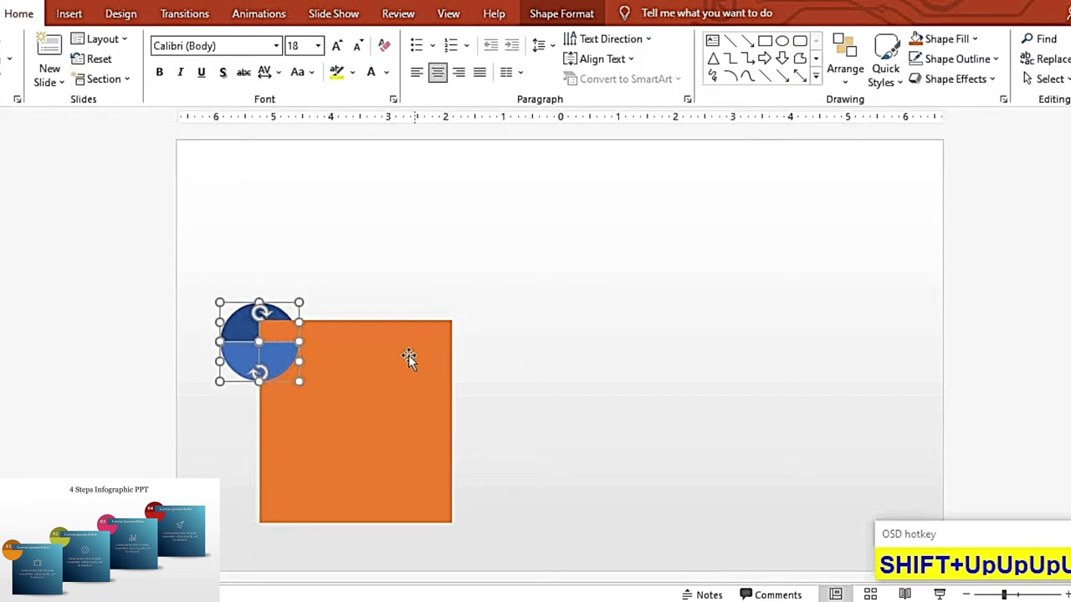
{"action": "key", "text": "Down"}
{"action": "key", "text": "Down"}
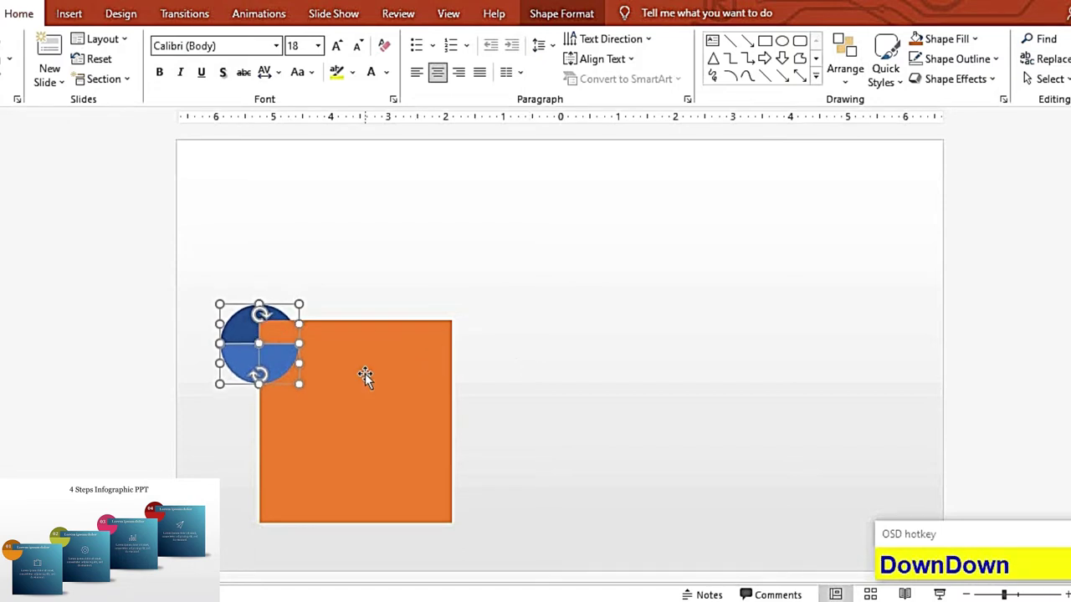
{"action": "left_click", "coordinate": [558, 366]}
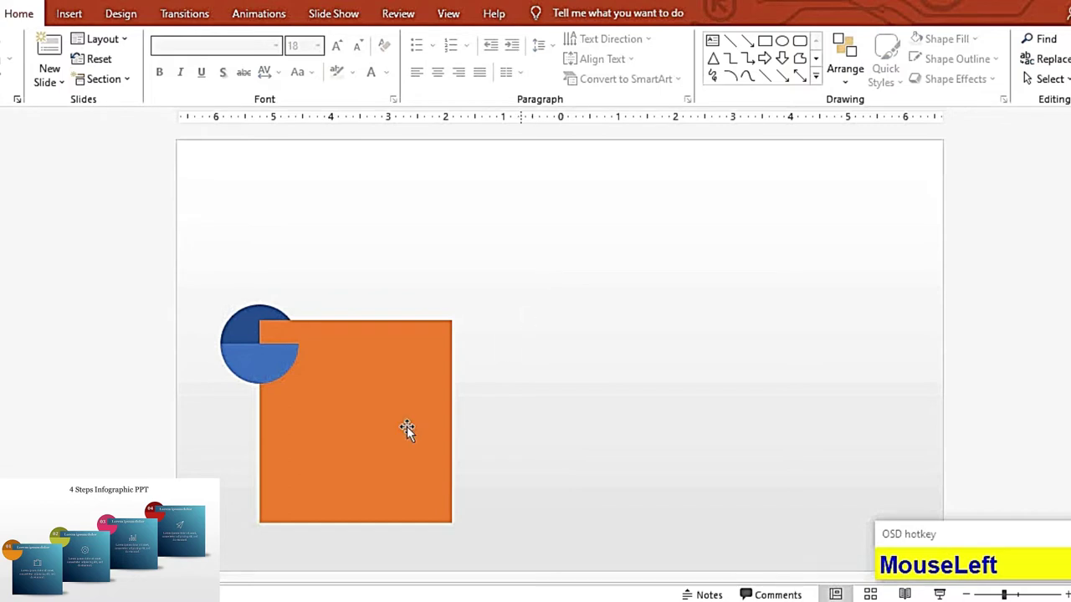
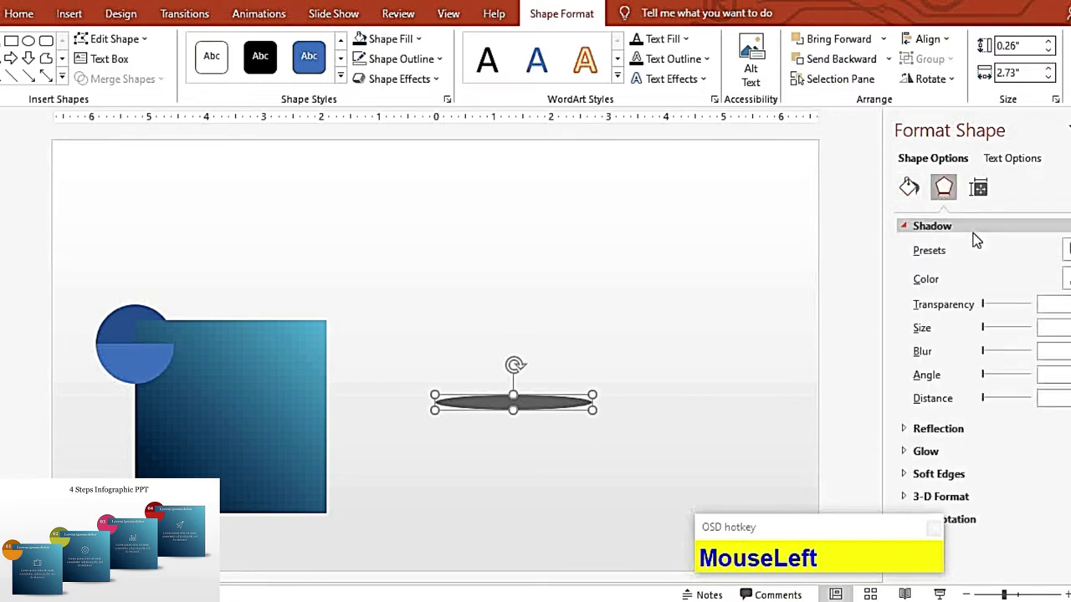
- Reach the Soft Edges settings in Format Shape Effects for the shadow oval
{"action": "scroll", "scroll_direction": "down", "scroll_amount": 3}
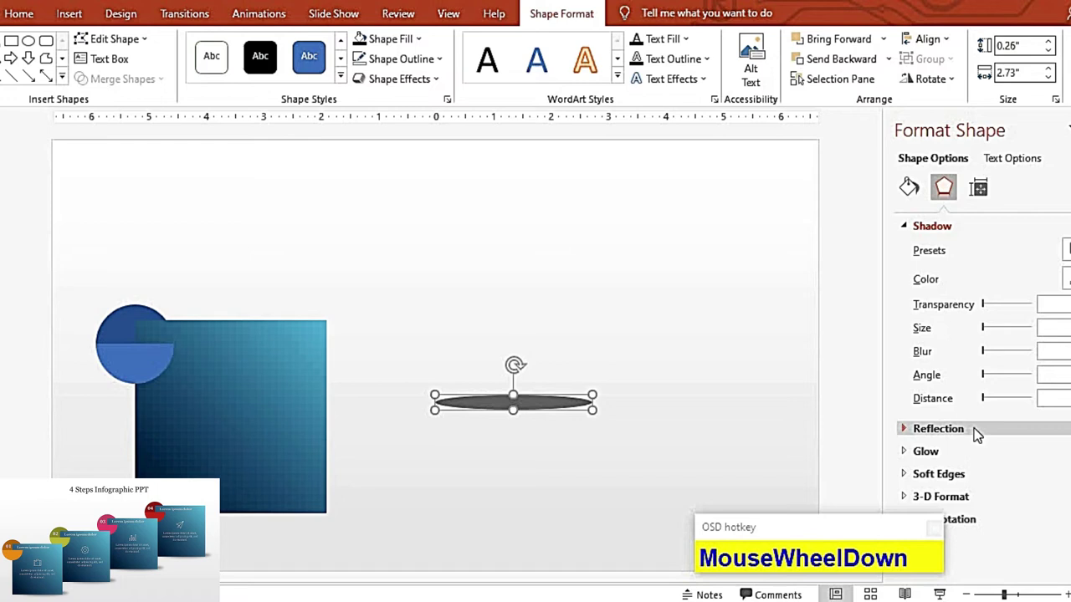
{"action": "key", "text": "F9"}
{"action": "left_click", "coordinate": [972, 477]}
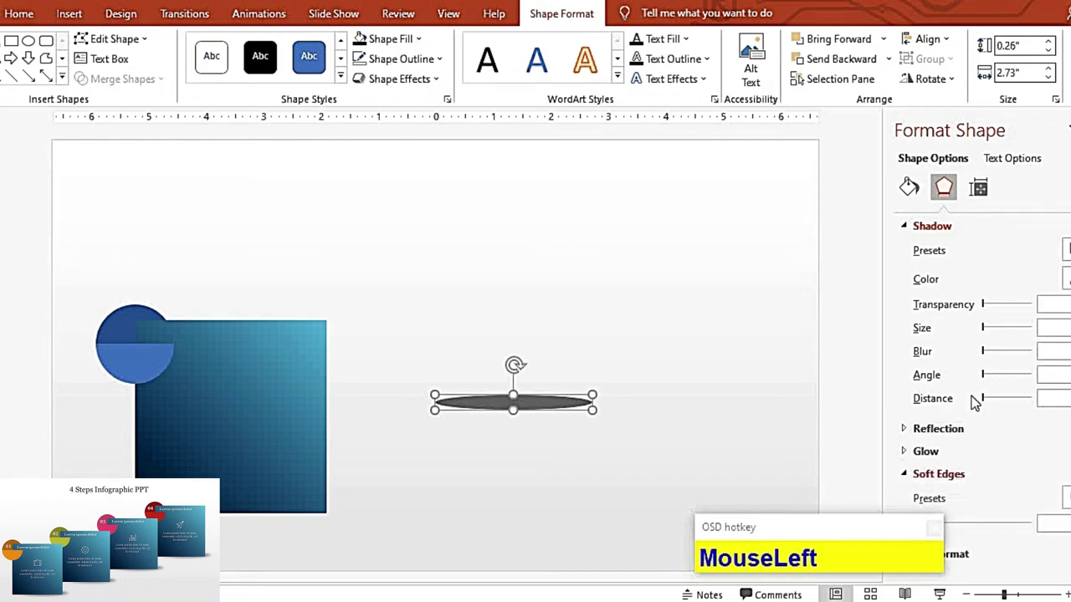
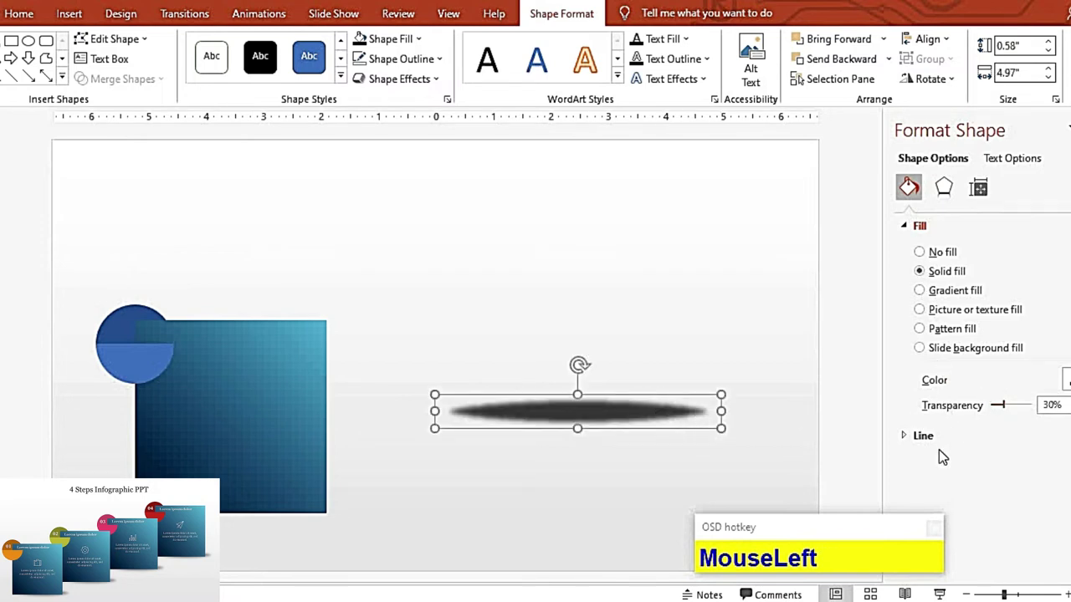
{"action": "scroll", "scroll_direction": "down", "scroll_amount": 3}
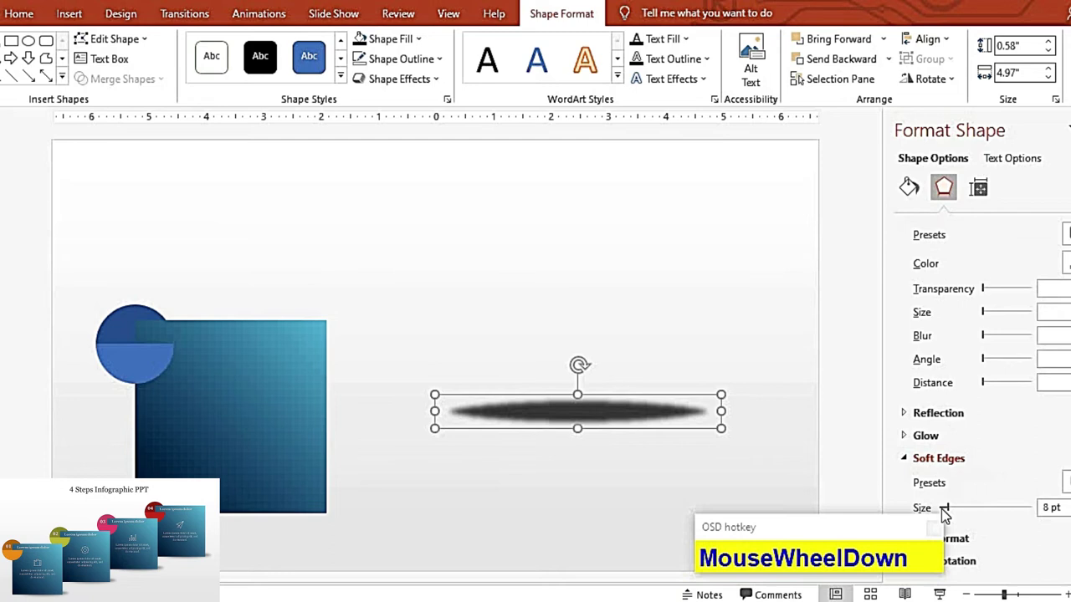
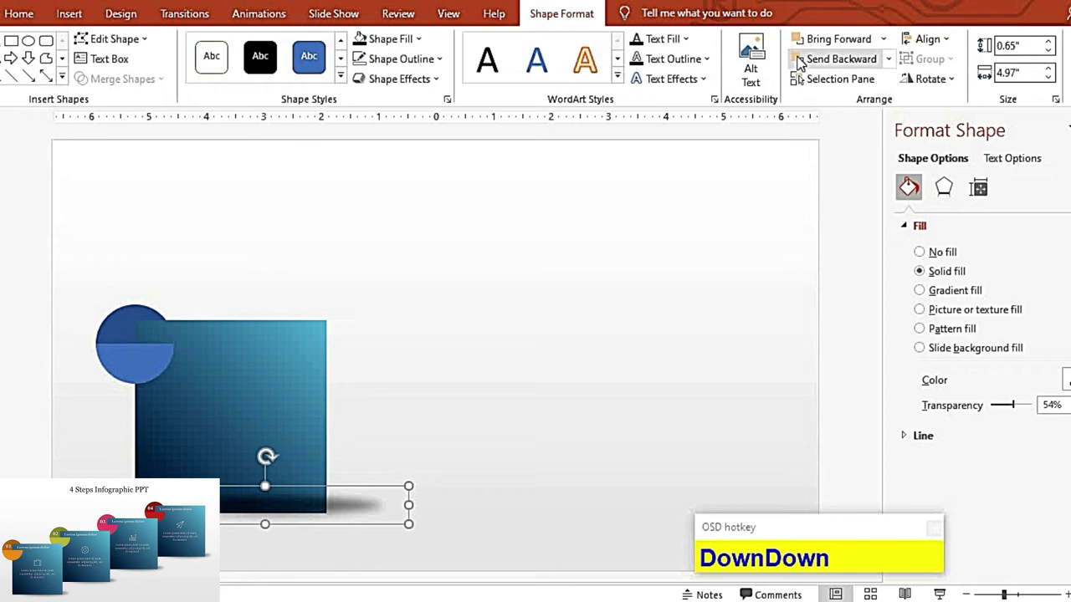
- Move the shadow oval under the square's bottom edge and nudge it into place
{"action": "left_click_drag", "start_coordinate": [802, 61], "coordinate": [462, 474]}
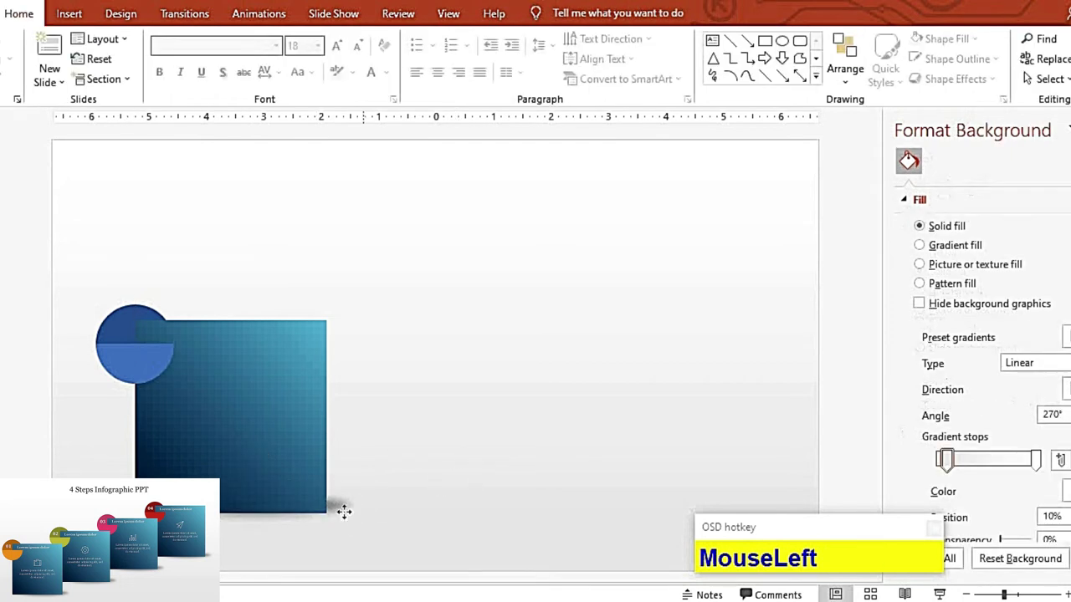
{"action": "key", "text": "Down"}
{"action": "key", "text": "shift+Up"}
{"action": "key", "text": "shift+Right"}
{"action": "type", "text": "upup"}
{"action": "key", "text": "Left"}
{"action": "key", "text": "Left"}
{"action": "key", "text": "shift+Left"}
- Group the square, two-tone circle and shadow into one block with Ctrl+G
{"action": "left_click_drag", "start_coordinate": [415, 390], "coordinate": [382, 432]}
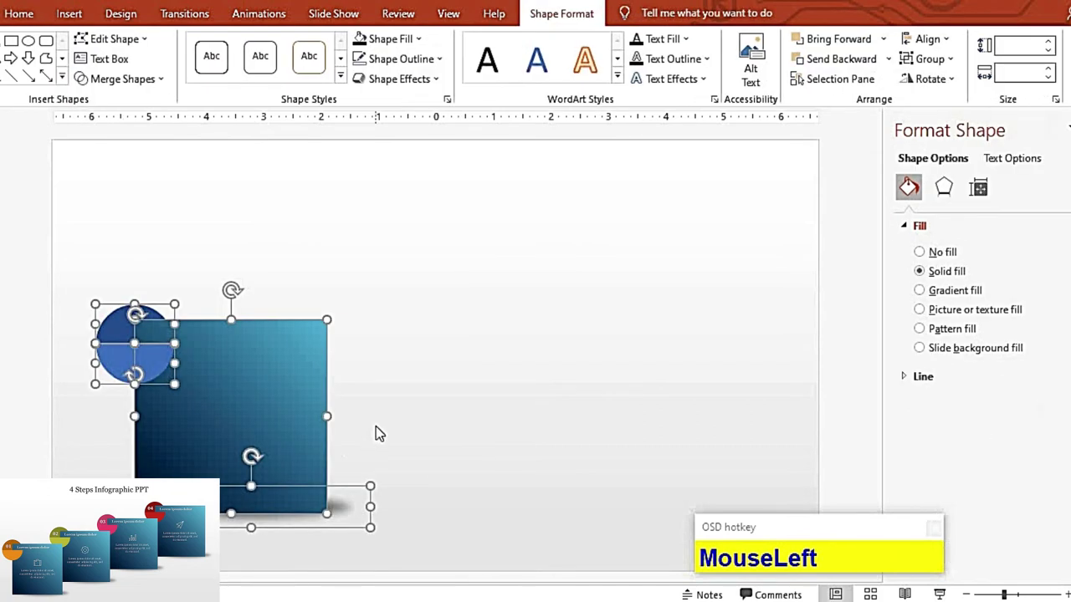
{"action": "key", "text": "ctrl+g"}
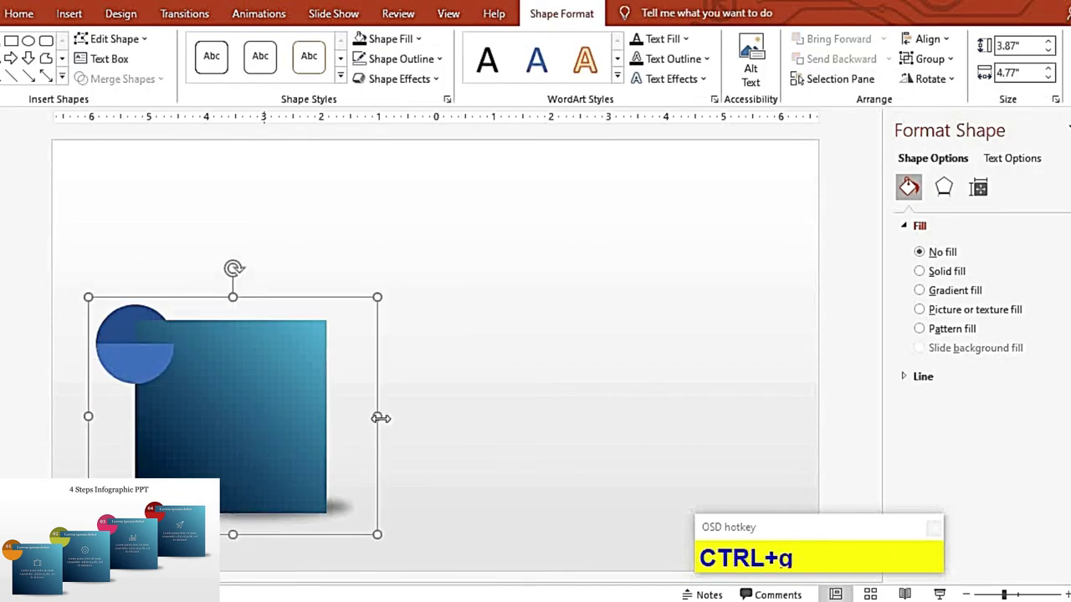
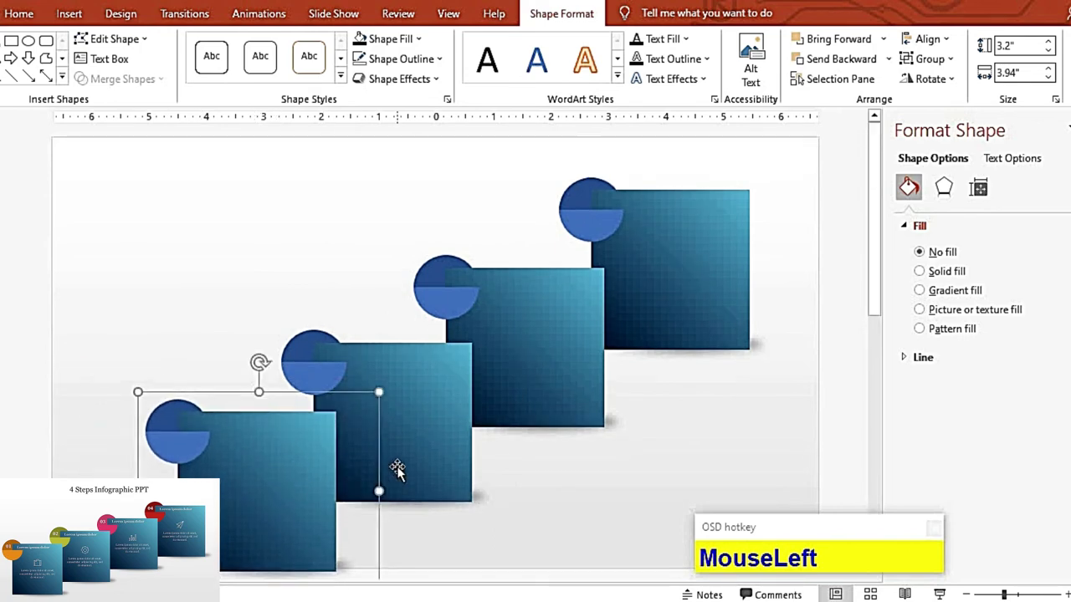
- Select all four diagonal step blocks and group them together
{"action": "key", "text": "F9"}
{"action": "key", "text": "ctrl+g"}
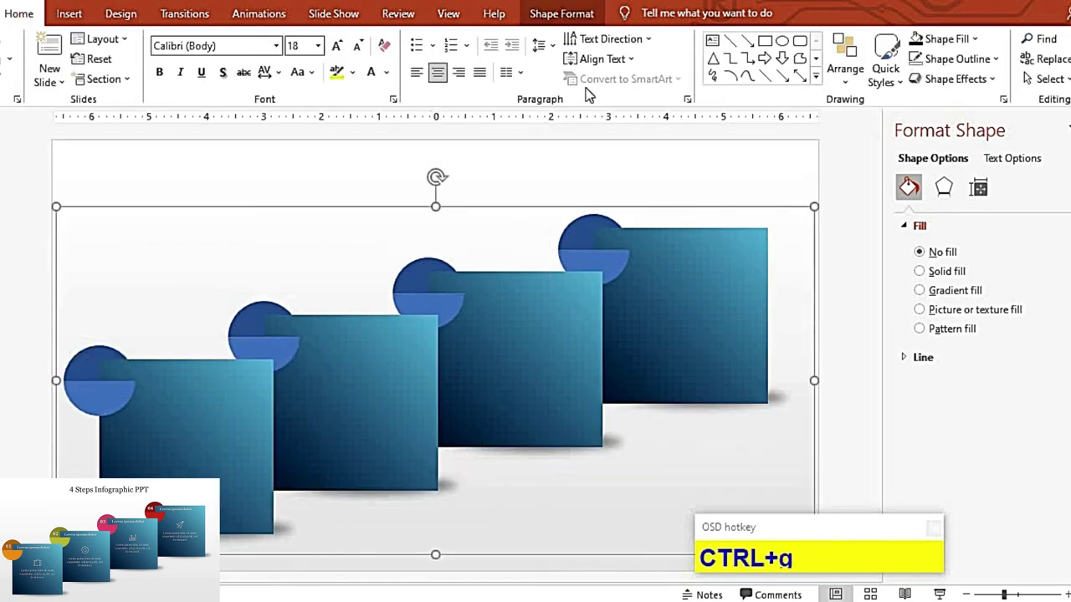
- Bring up Arrange alignment options to distribute the four blocks evenly
{"action": "left_click", "coordinate": [887, 62]}
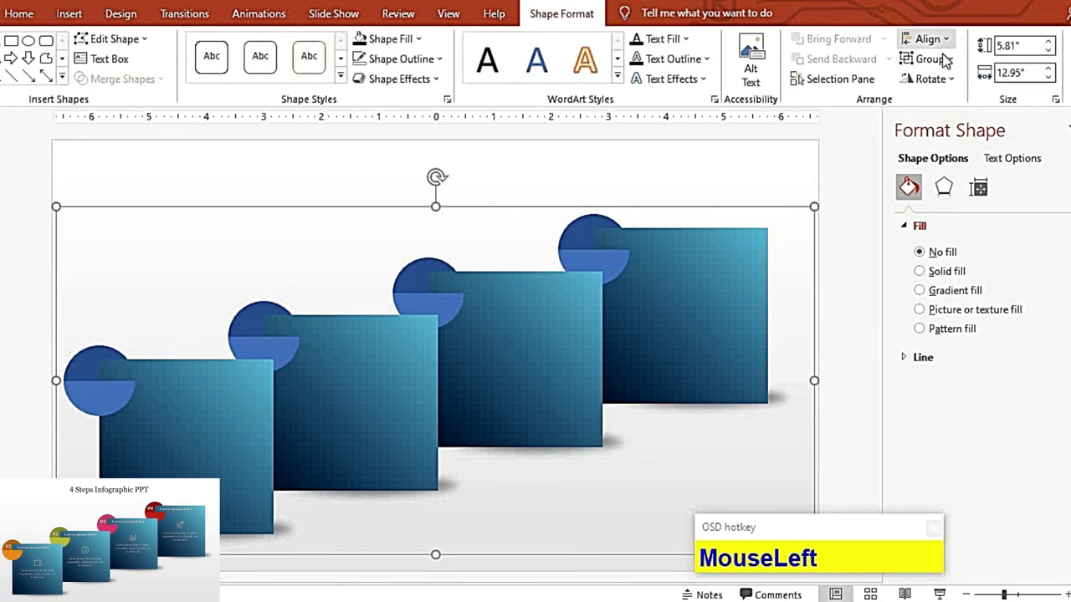
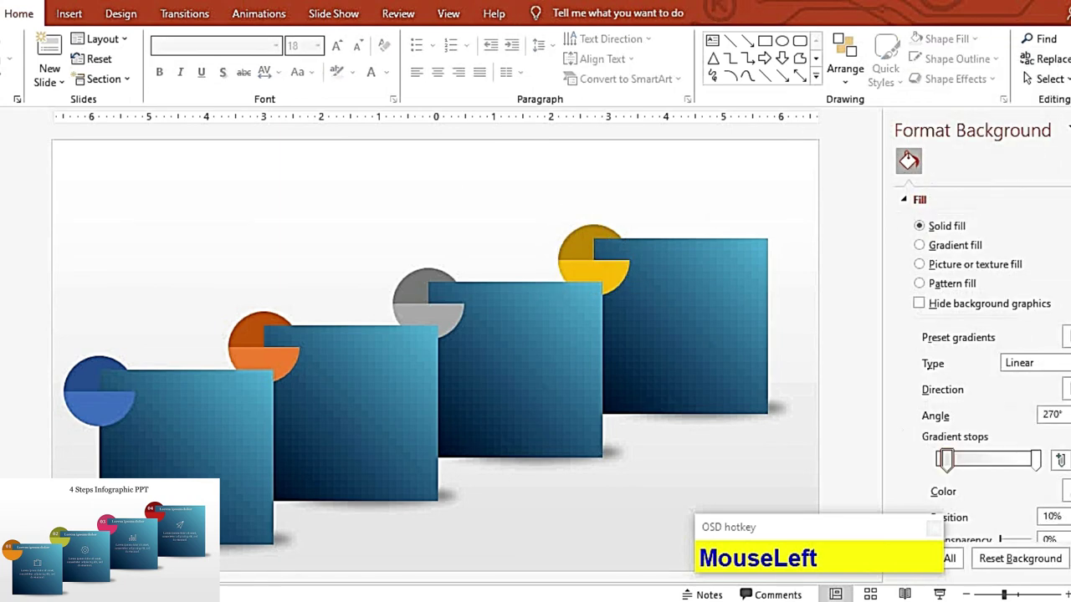
- Start the slide show with F5 to present the finished 4 Steps Infographic slide
{"action": "key", "text": "F9"}
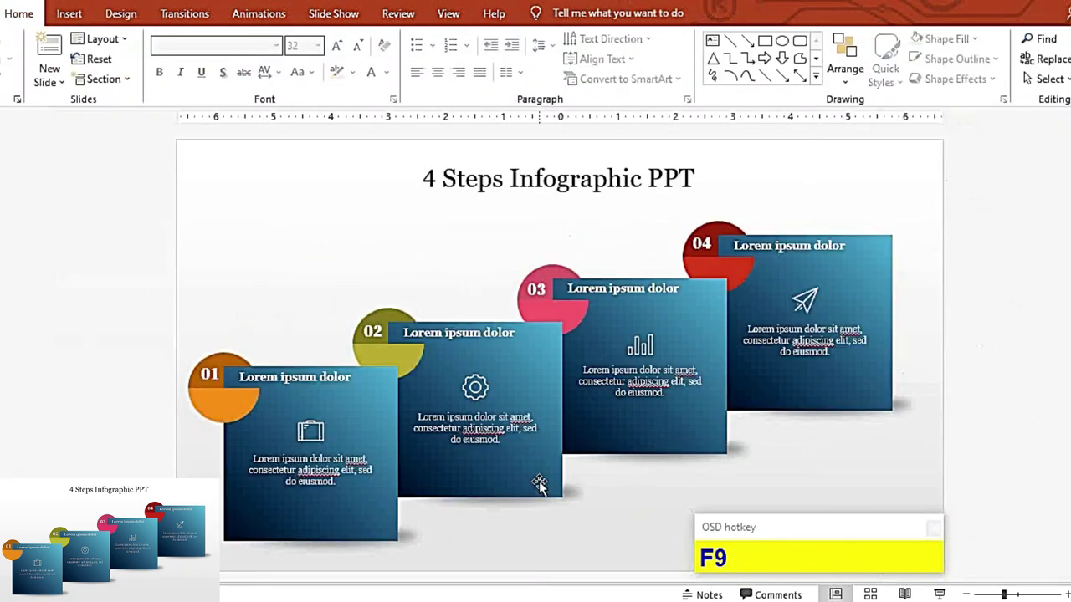
{"action": "key", "text": "F5"}
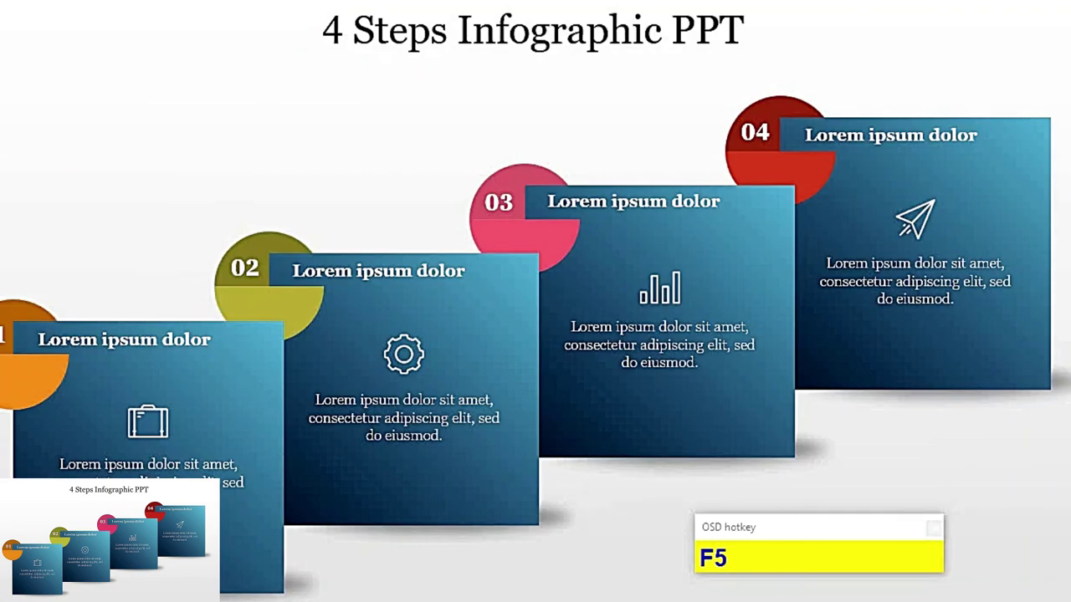